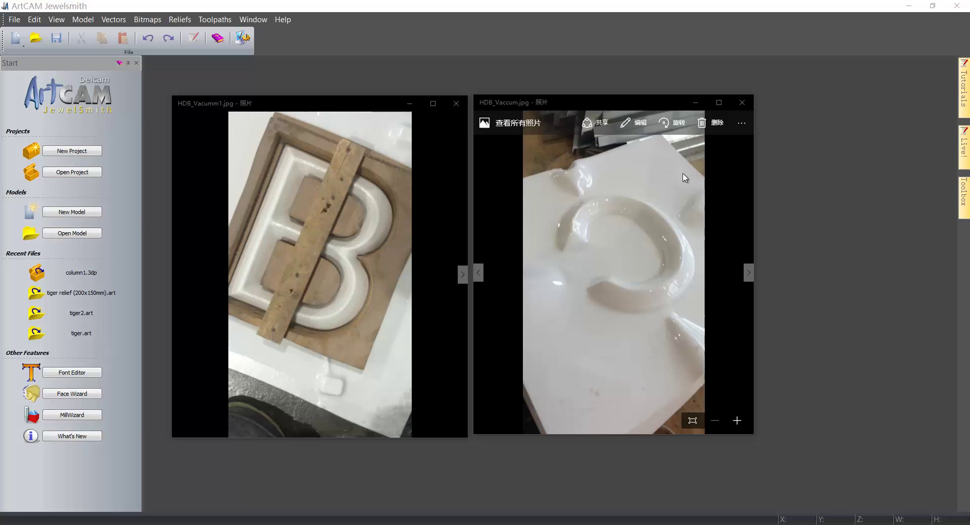
Set the new model size to 400 mm height and 800 mm width.
click(299, 68)
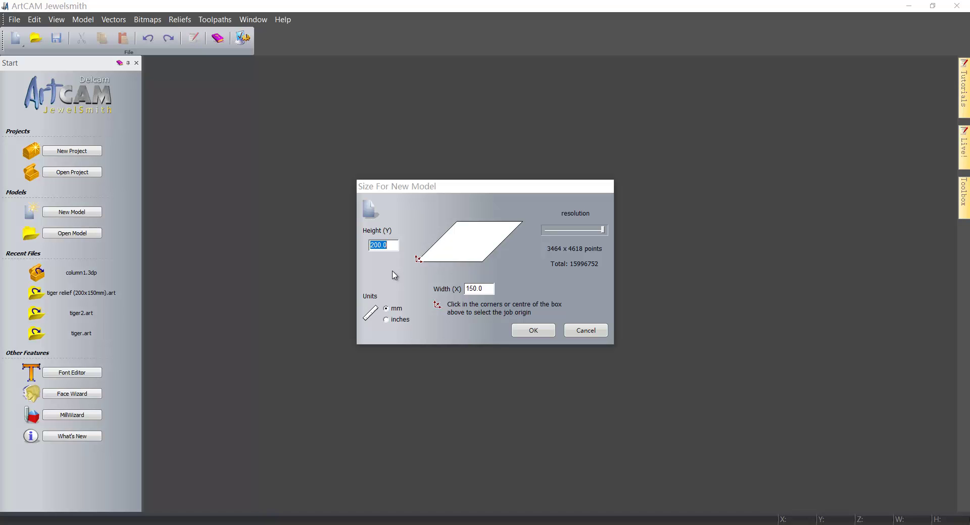
key(Tab)
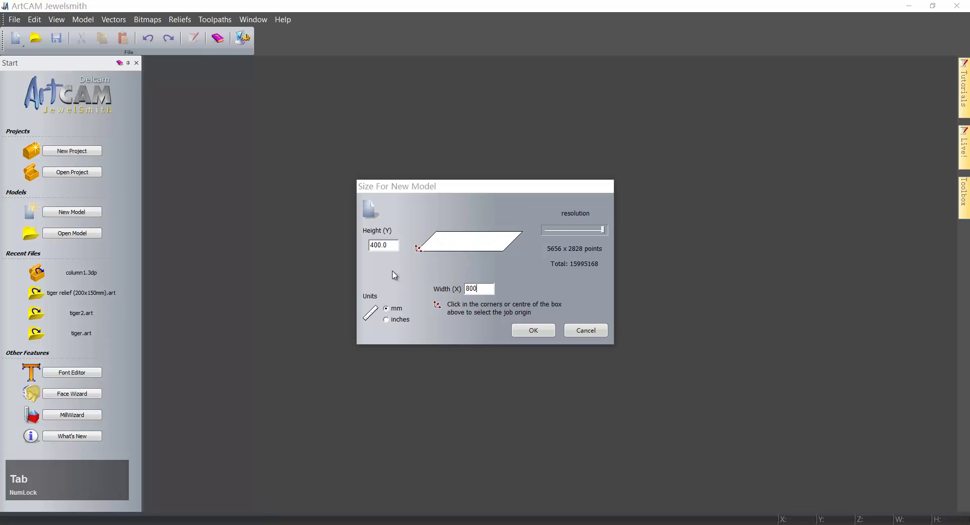
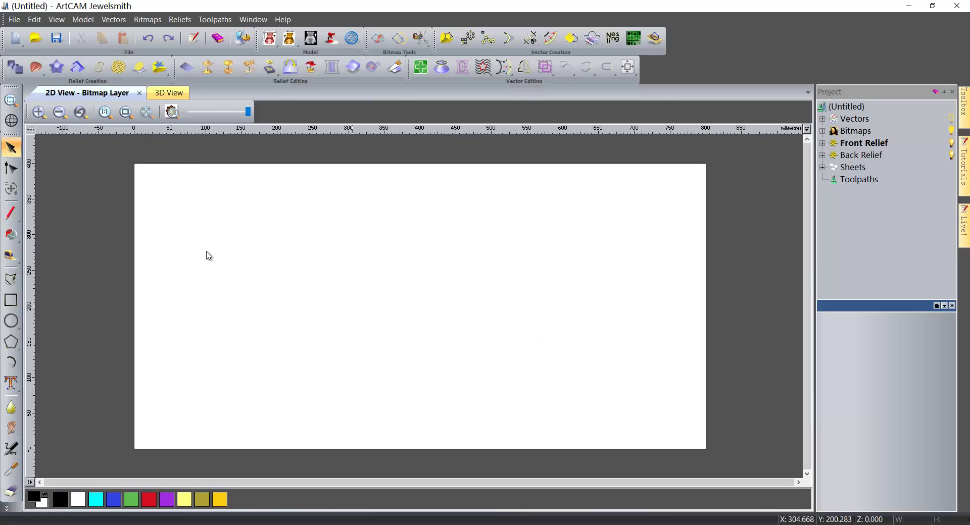
Place a text block on the page with 'ABC' in capitals as its first line.
click(7, 389)
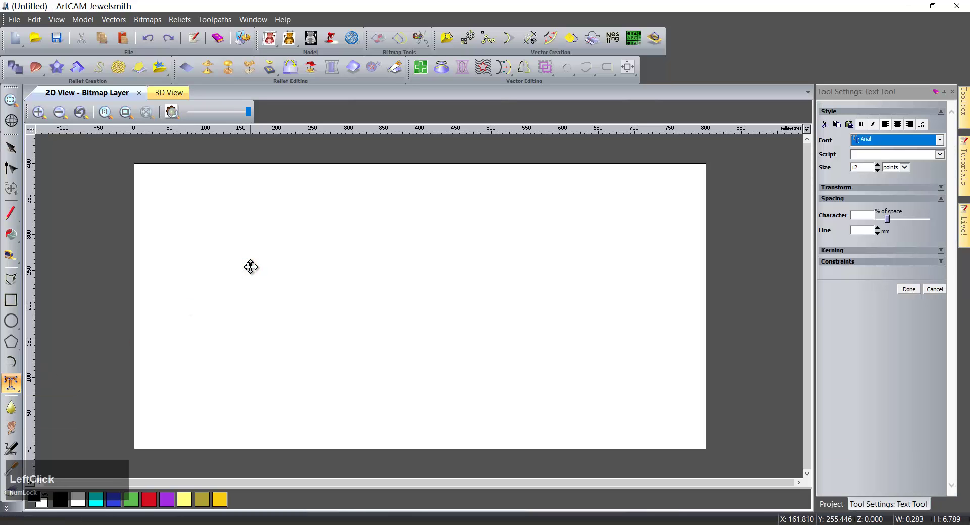
click(105, 473)
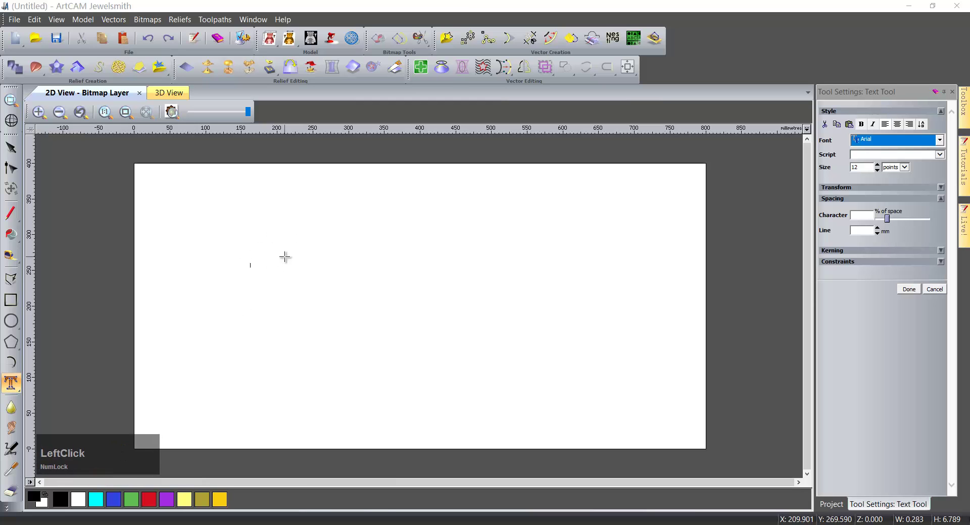
key(Caps_Lock)
text(abc)
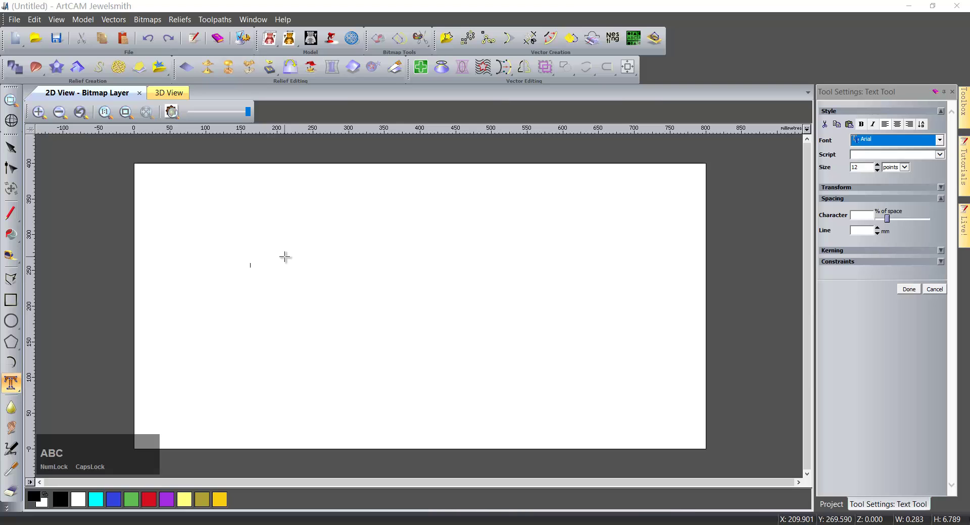
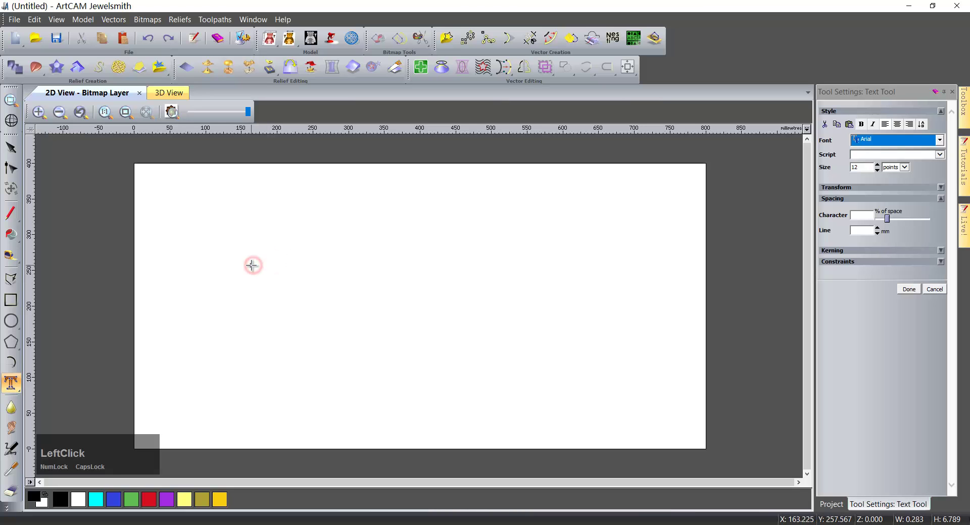
scroll(down, 3)
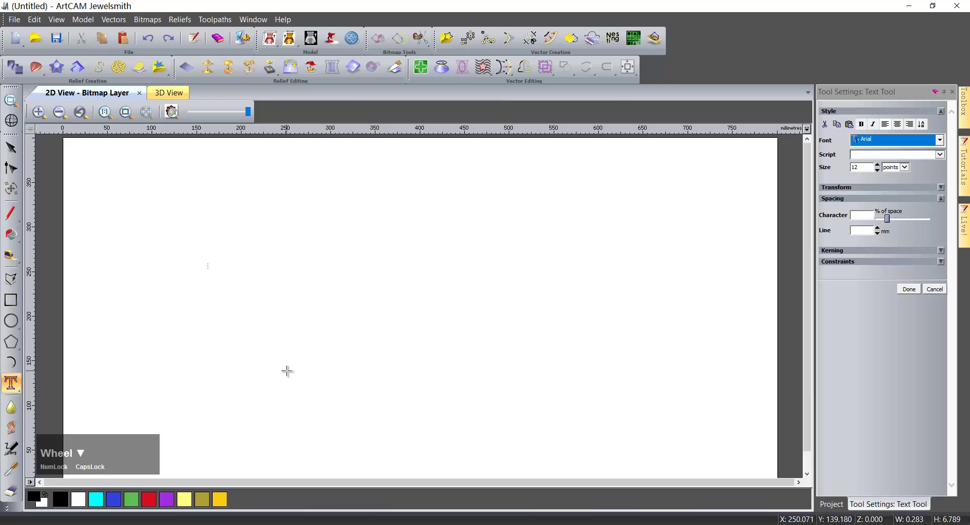
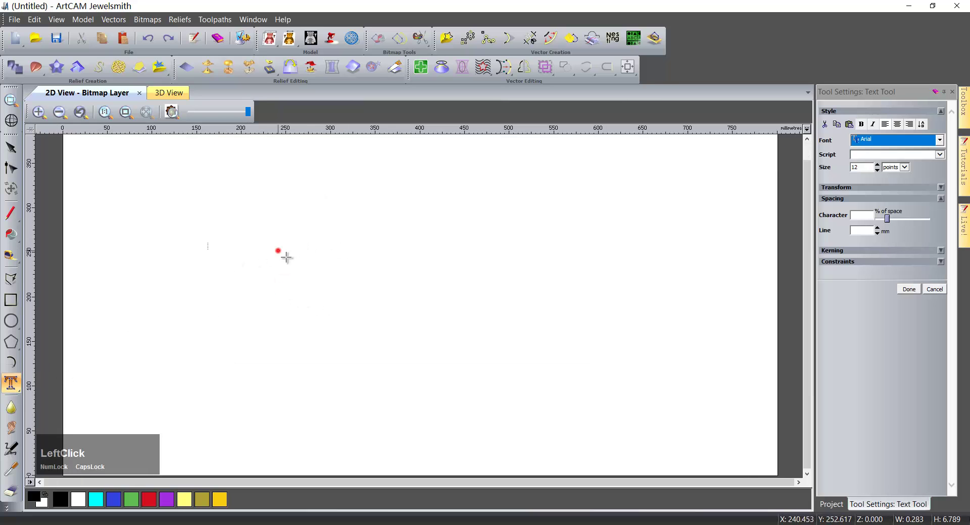
scroll(down, 3)
scroll(up, 3)
text(abc)
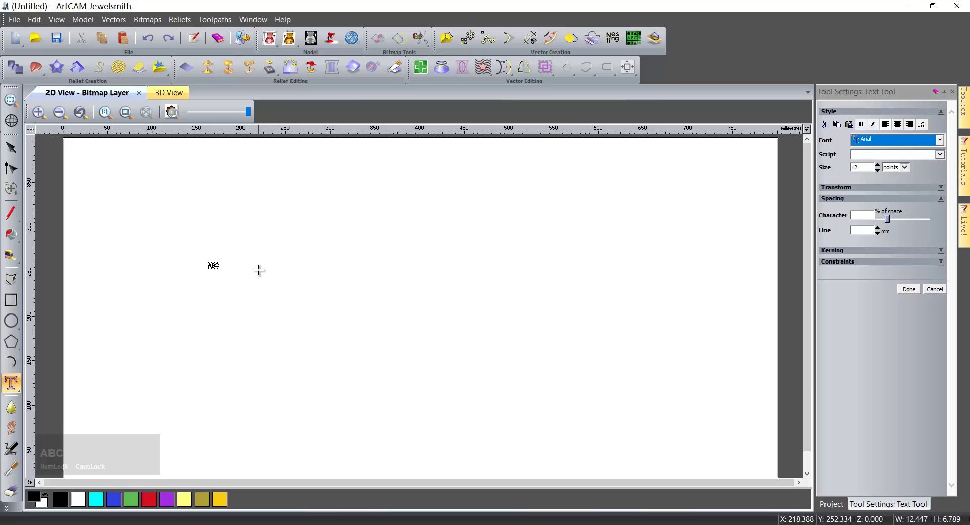
Add a second line with the email address 'instantlxgmail.co' and select all the text.
key(Return)
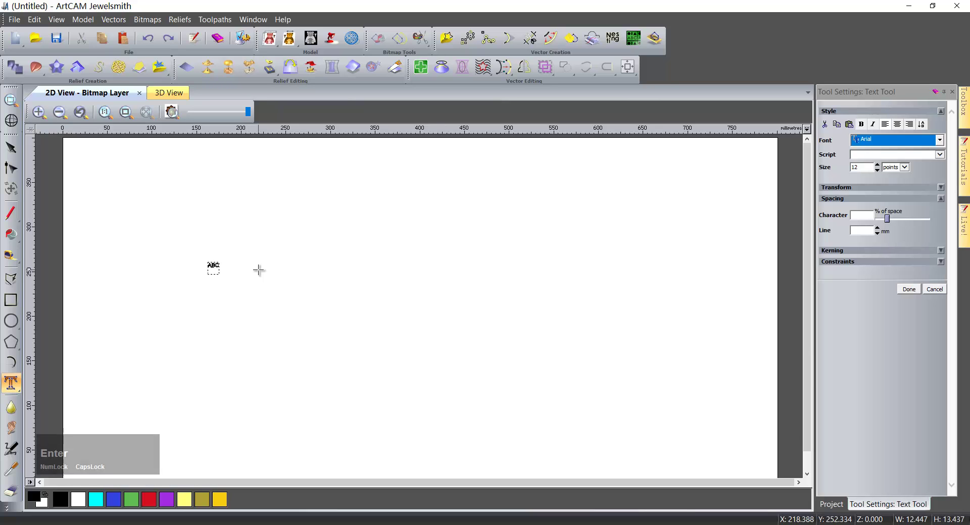
text(insta)
key(BackSpace)
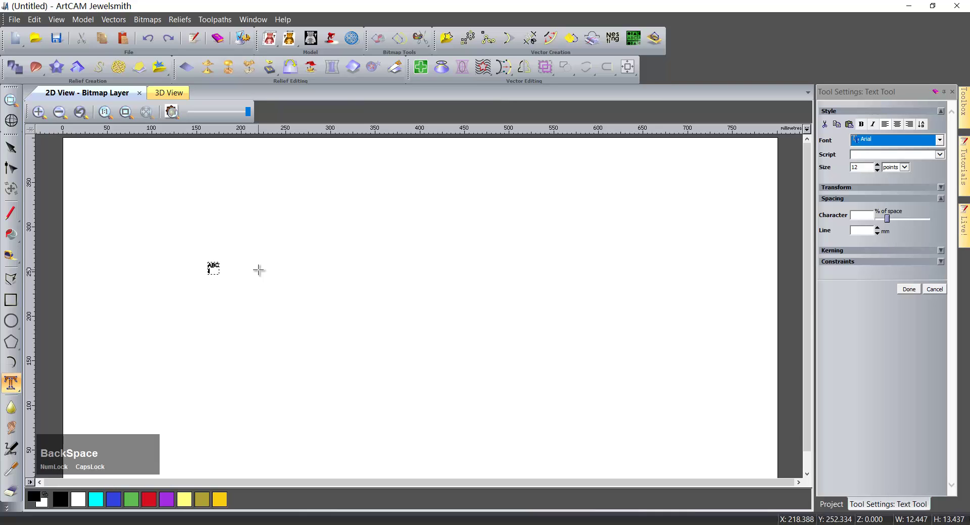
text(in)
key(BackSpace)
text(instantlx)
text(gmail.co)
key(ctrl+a)
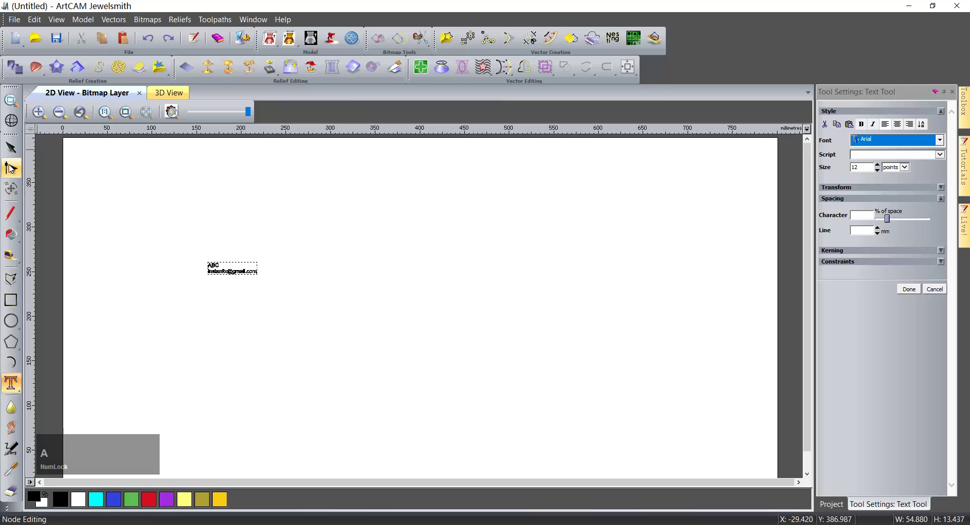
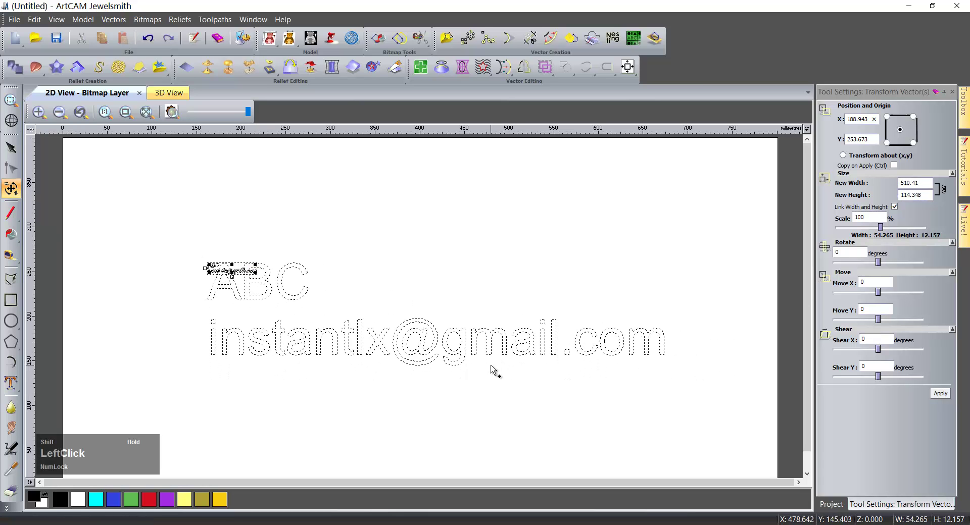
Scale the text up to about 731 mm wide and centre it on the page at 400, 200.
scroll(down, 3)
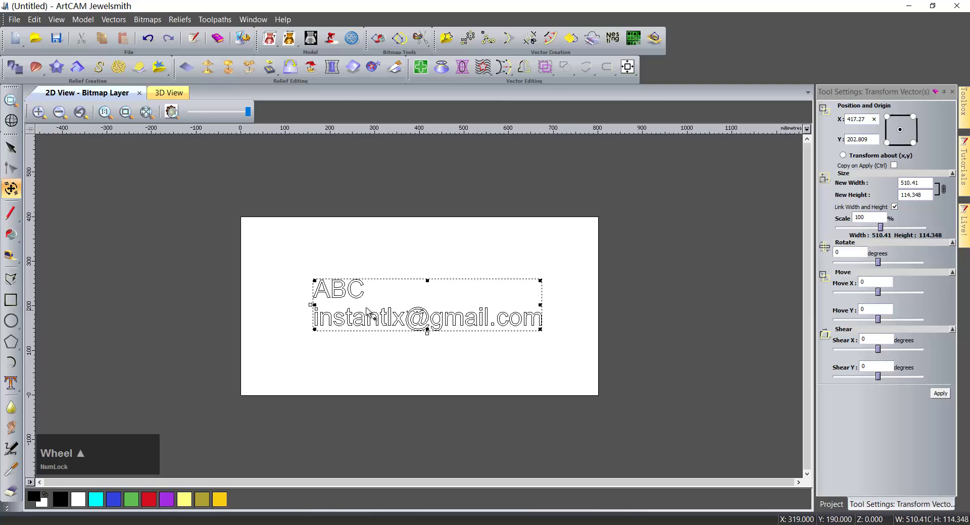
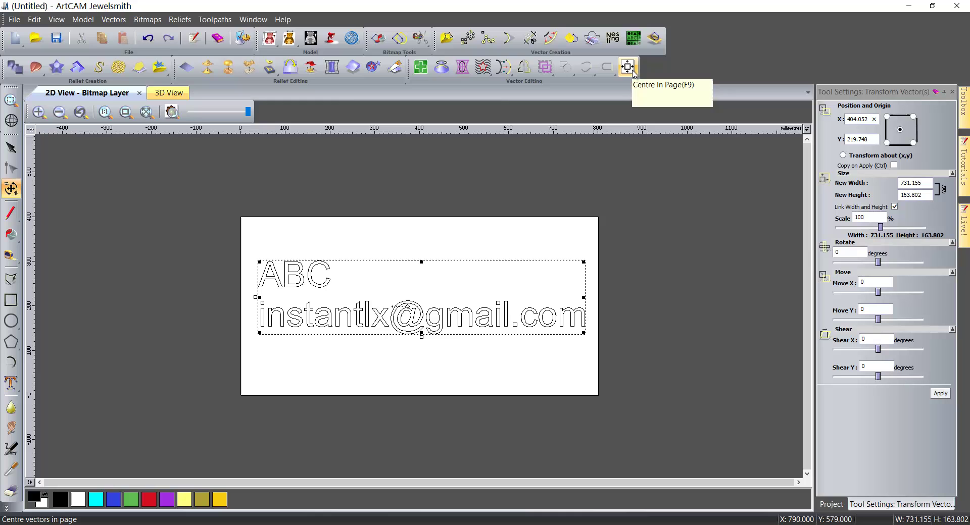
click(630, 75)
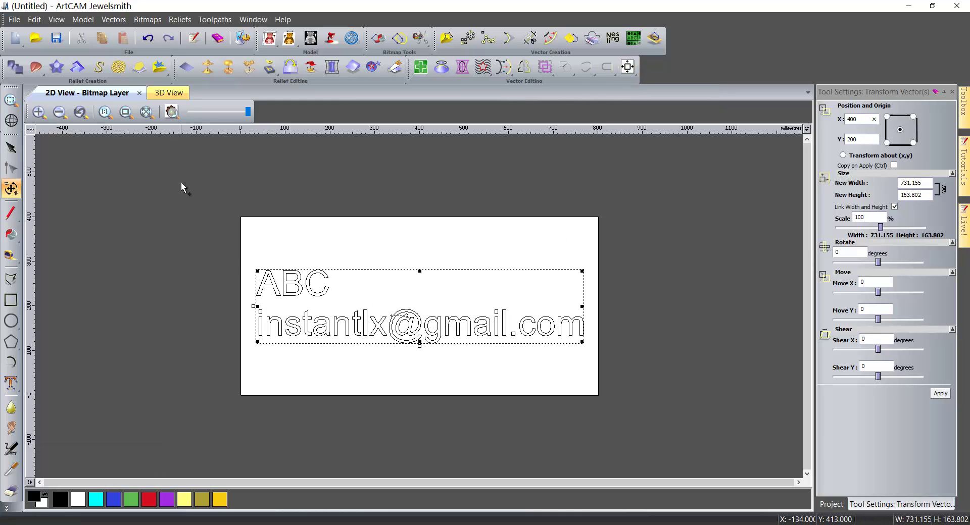
Show the whole model as a flat yellow plate in the 3D view.
click(169, 93)
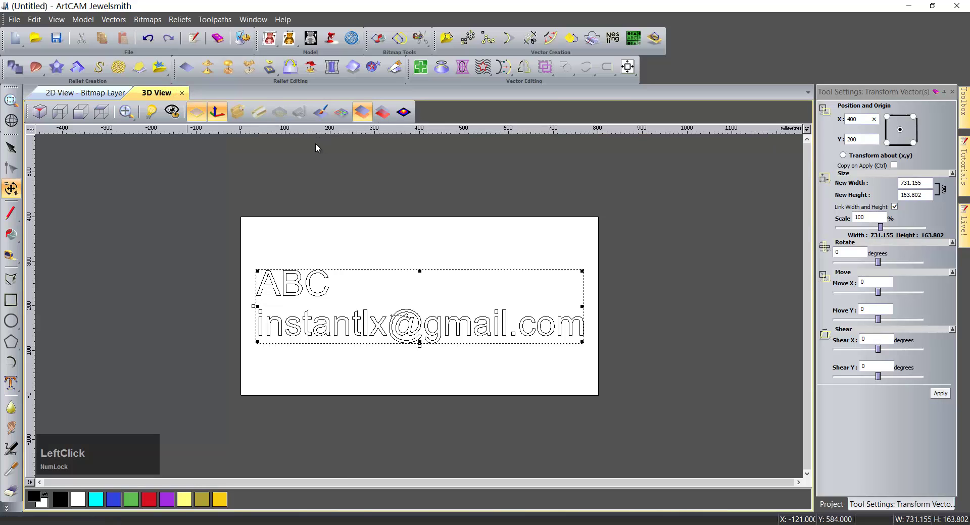
click(347, 114)
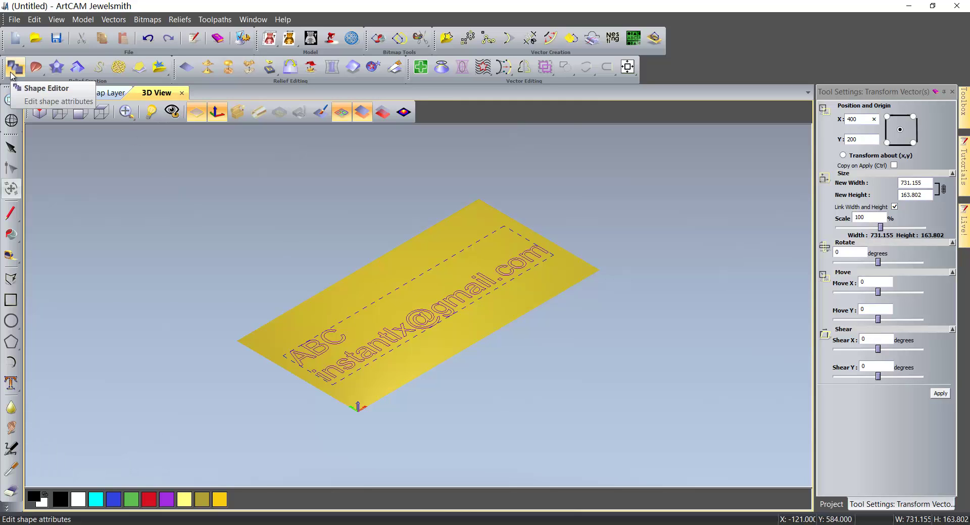
Raise the text as a 45° angled relief with start height 5 using Merge High.
click(13, 75)
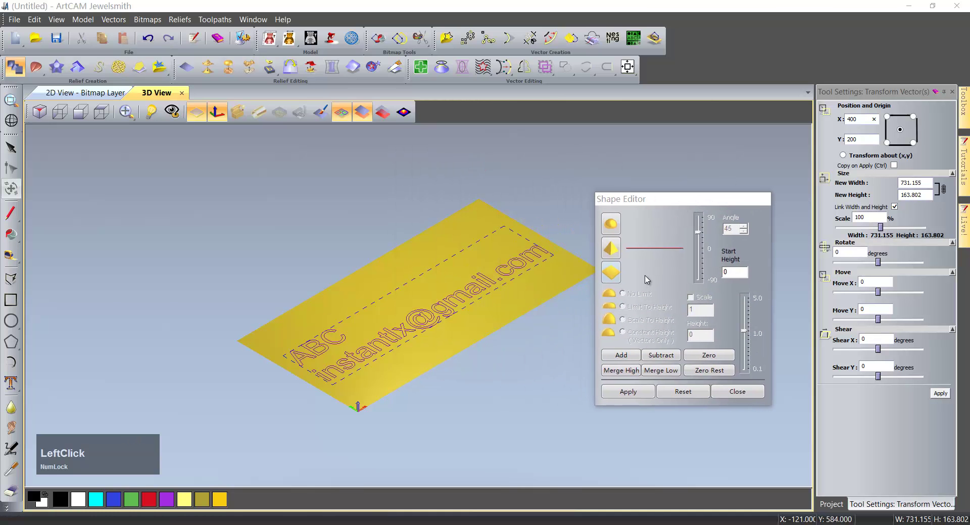
click(615, 251)
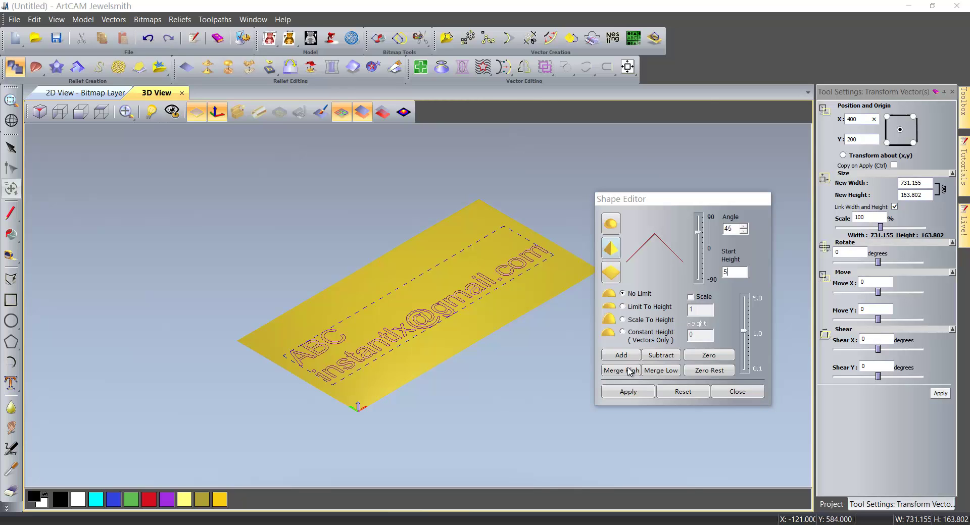
click(630, 370)
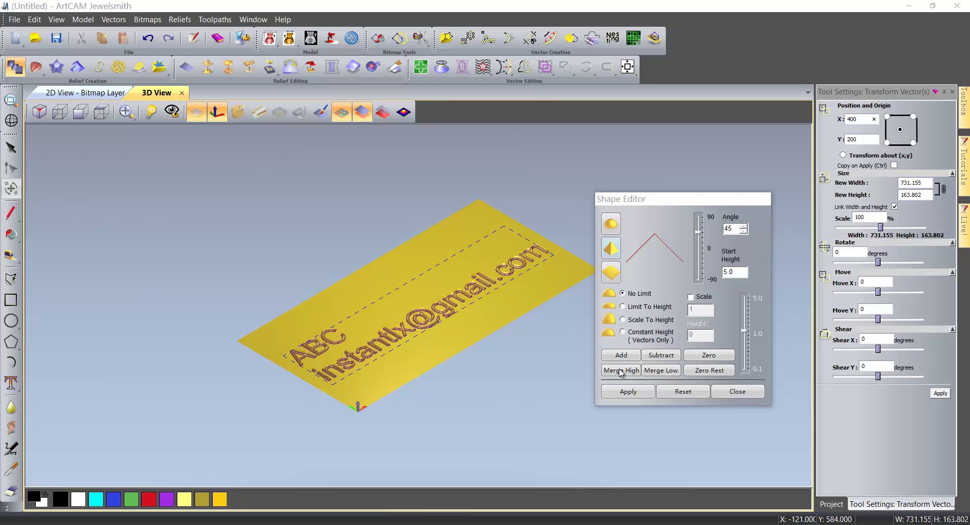
Zoom in on the lettering and hide the text vector outlines in the 3D view.
key(shift+Num_Lock)
scroll(up, 3)
middle_click(363, 351)
scroll(up, 3)
scroll(up, 3)
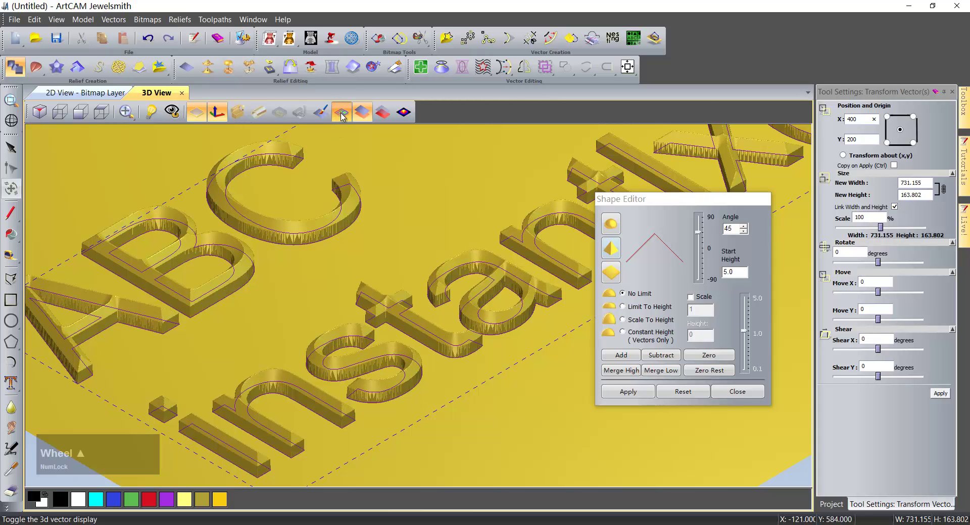
click(462, 279)
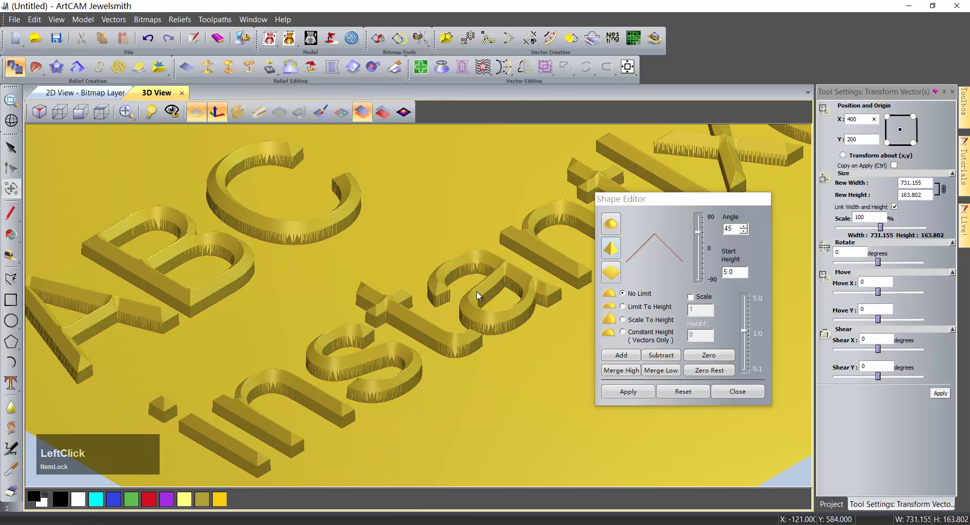
Rotate and pan the 3D view to inspect the relief and settle on an overall view of the plate.
scroll(down, 3)
middle_click(532, 300)
scroll(up, 3)
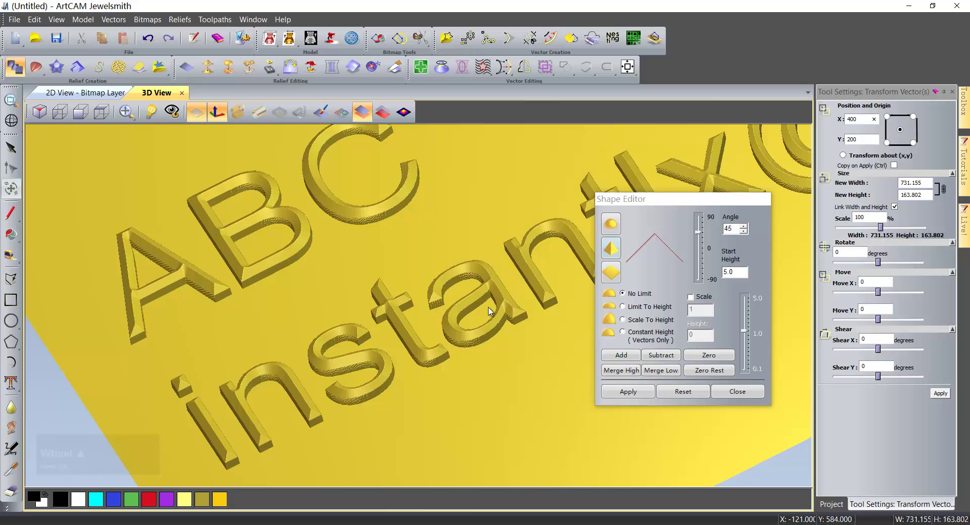
middle_click(335, 289)
scroll(down, 3)
middle_click(447, 239)
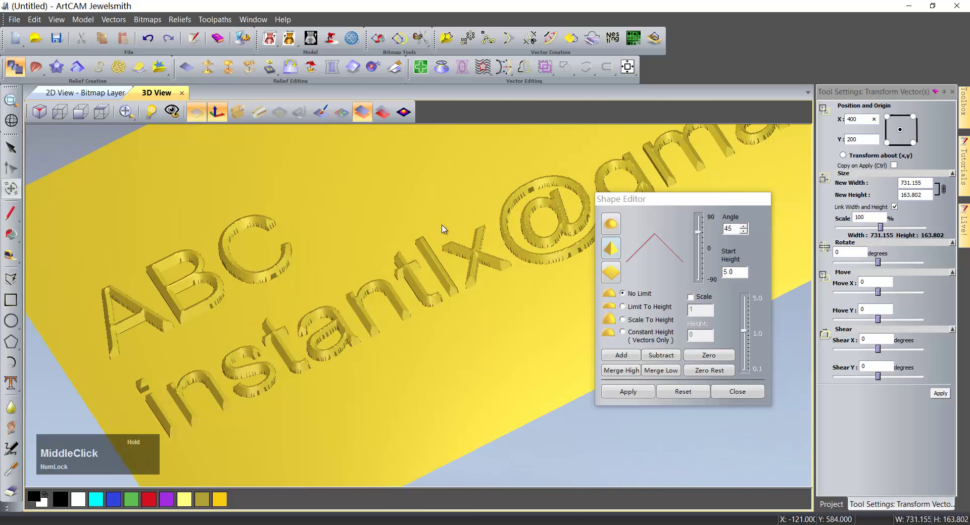
scroll(down, 3)
middle_click(381, 285)
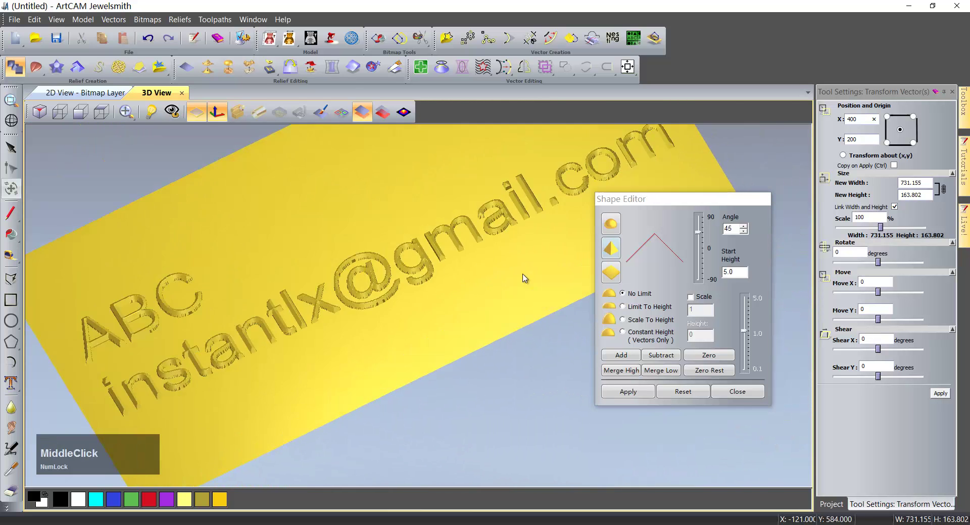
scroll(up, 3)
scroll(up, 3)
middle_click(300, 326)
scroll(down, 3)
middle_click(310, 321)
middle_click(432, 289)
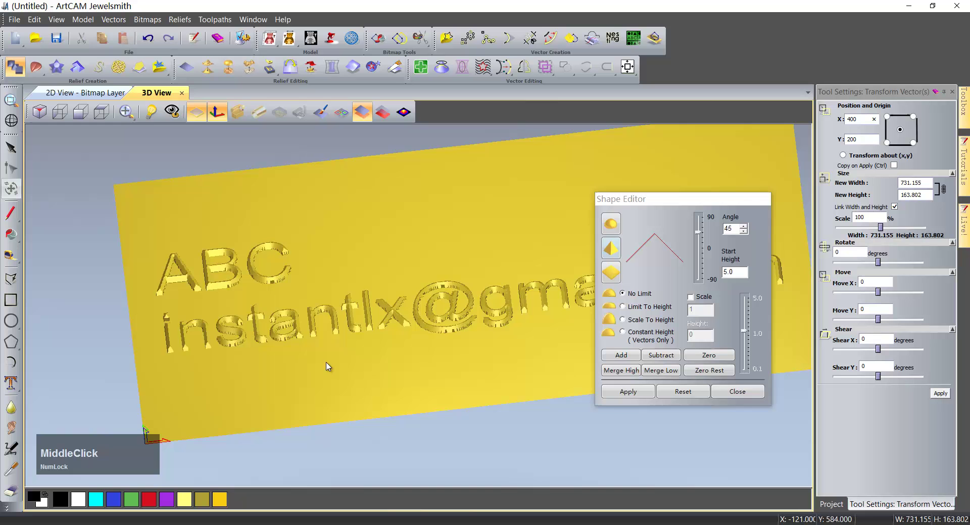